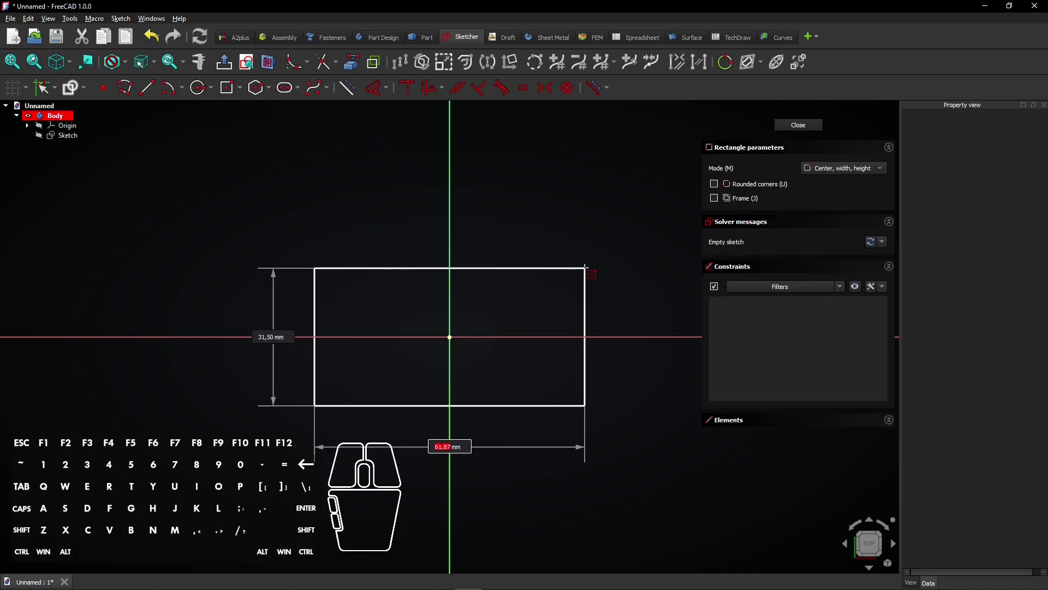
Size the centred rectangle to 50 mm by 30 mm and close the sketch
key(5)
key(0)
key(Tab)
key(3)
key(0)
key(Return)
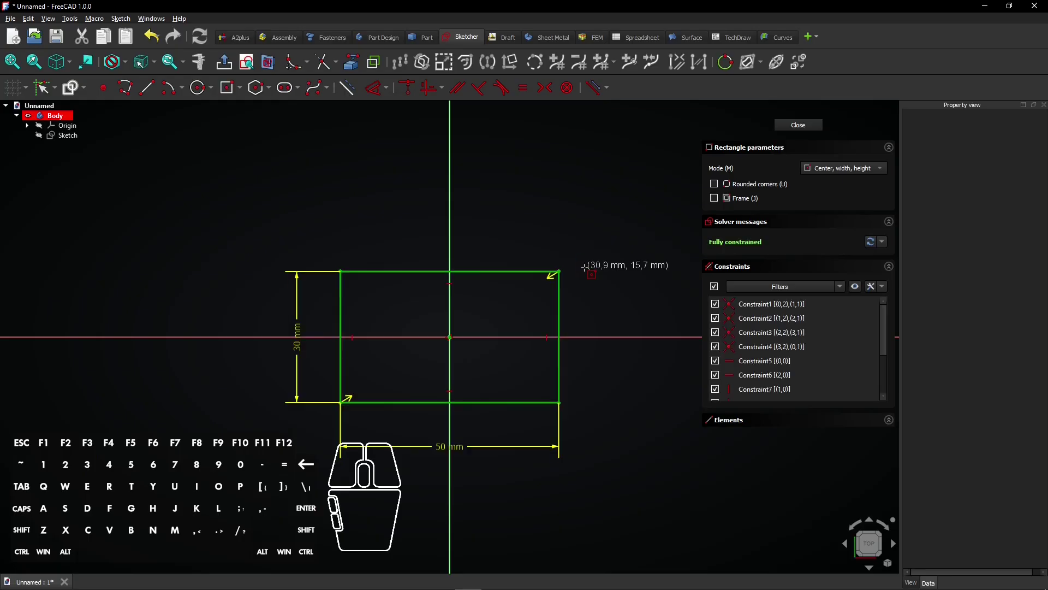
click(785, 133)
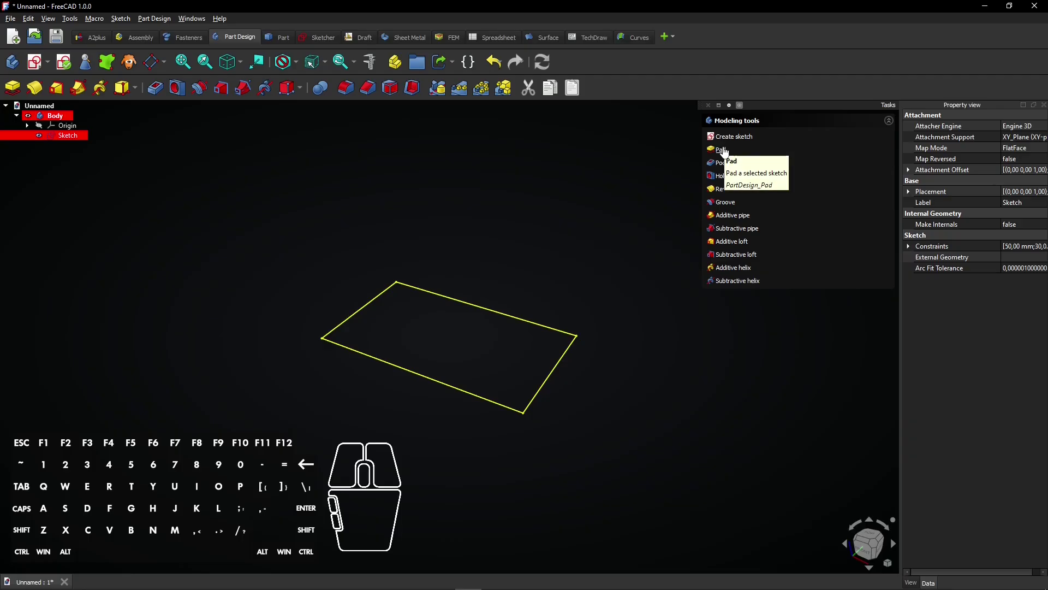
Pad the rectangle into a 5 mm plate, symmetric to the sketch plane
click(725, 153)
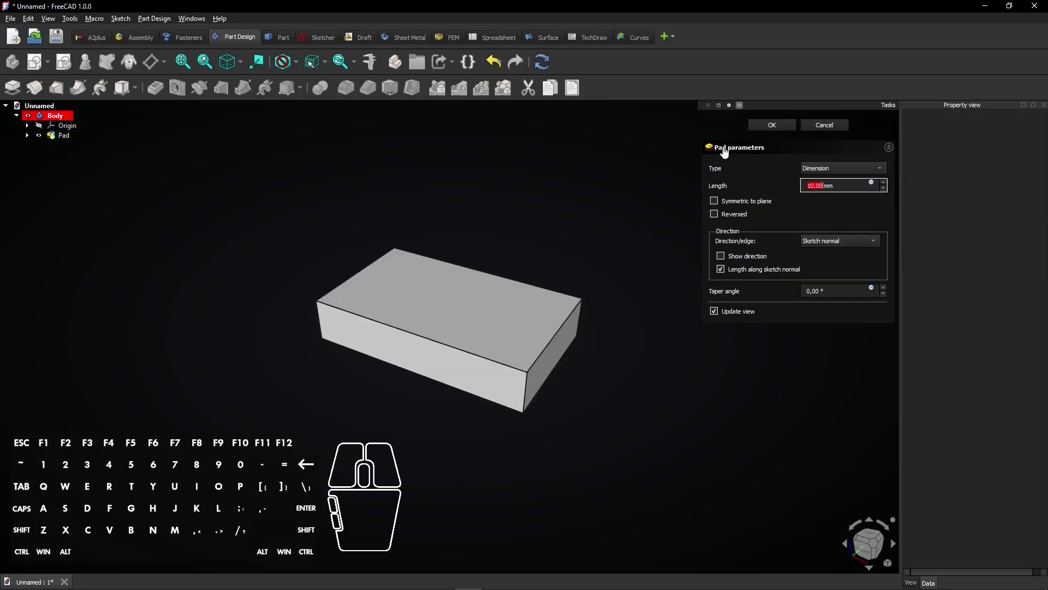
key(5)
click(722, 206)
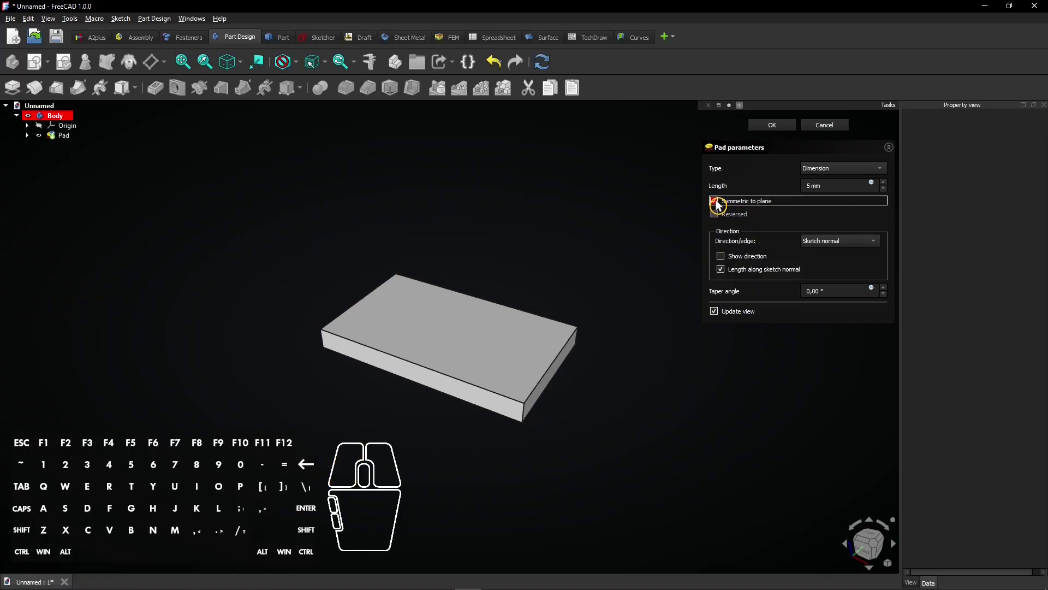
click(772, 131)
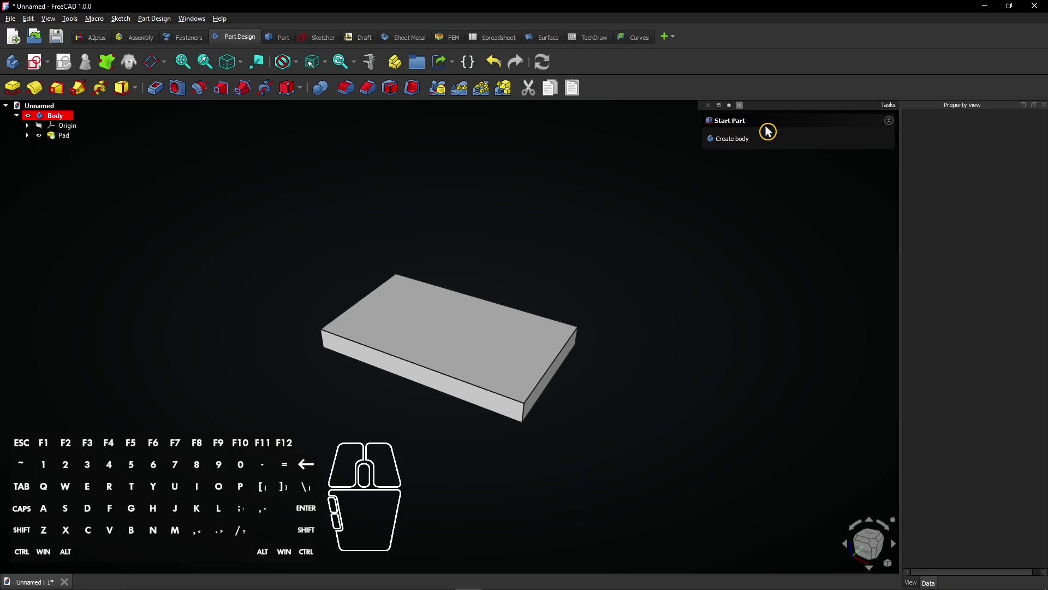
Create a new sketch on the body's XZ origin plane and hide the origin again
click(46, 132)
click(365, 183)
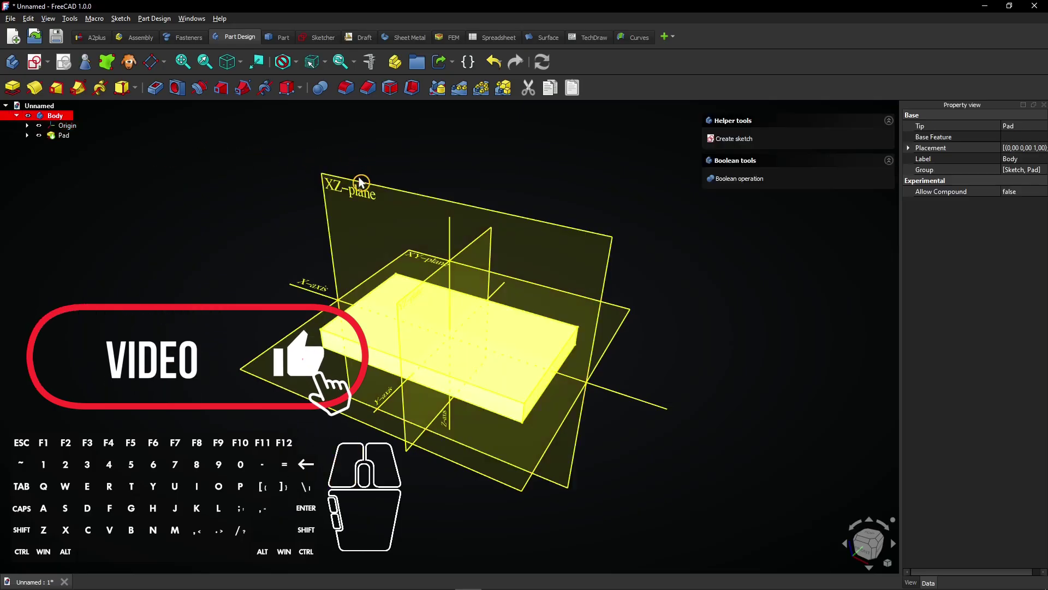
click(366, 187)
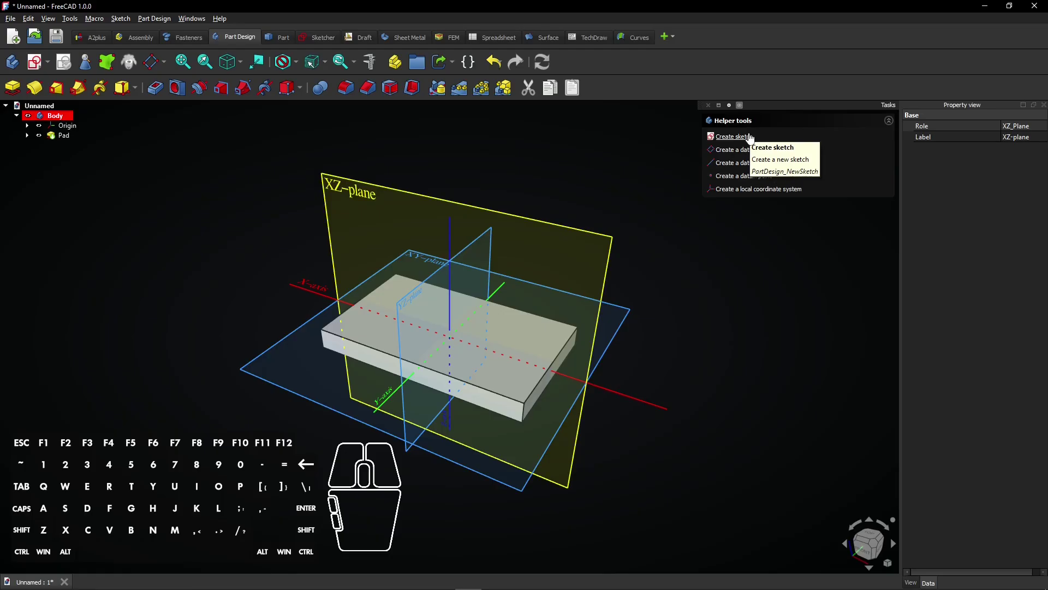
click(754, 137)
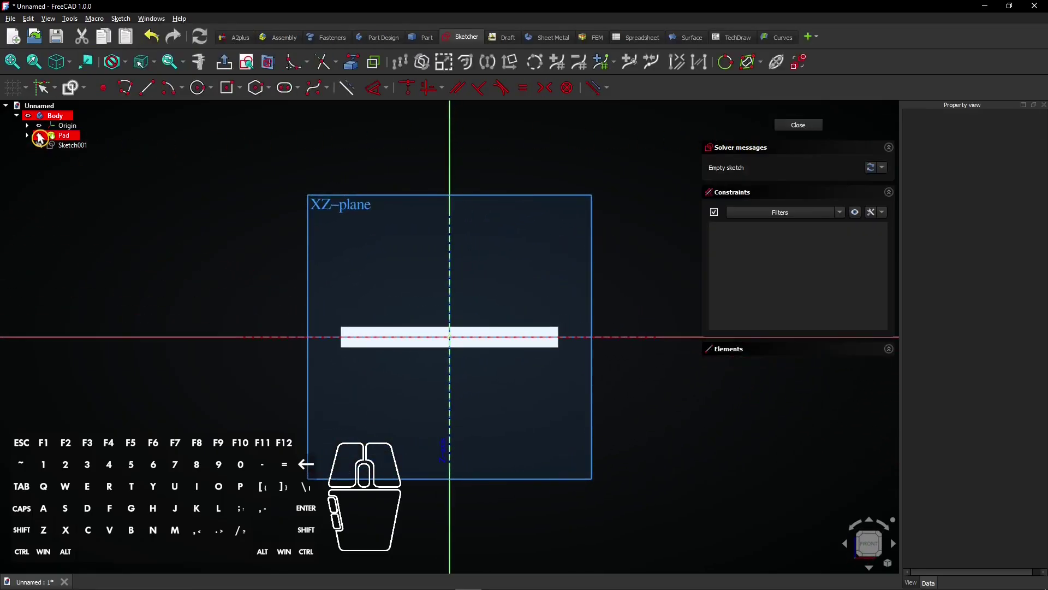
click(44, 131)
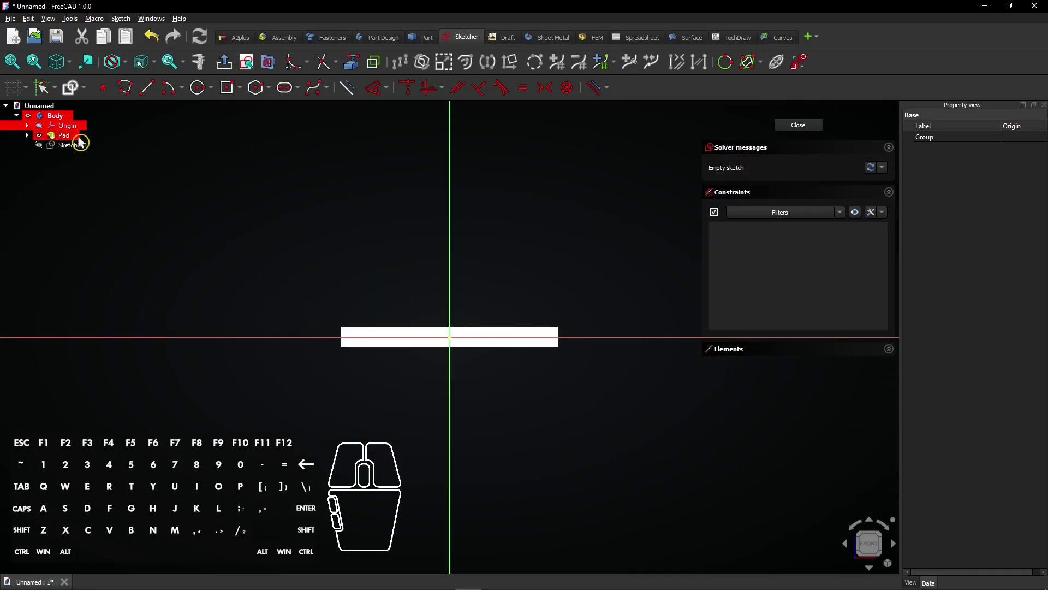
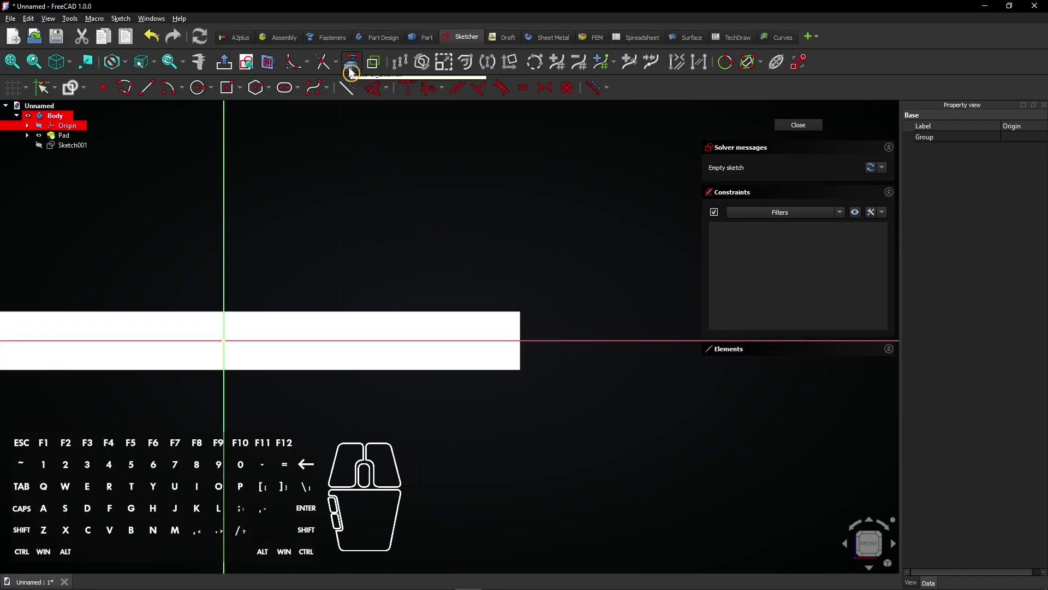
Reference the plate edge and size the groove profile circle to 2.5 mm
click(355, 73)
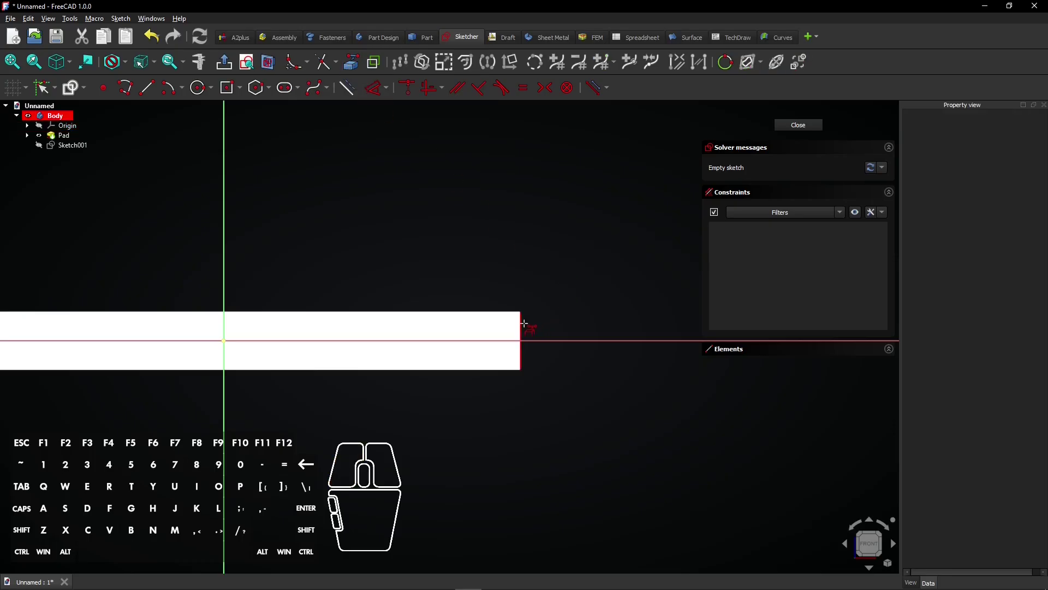
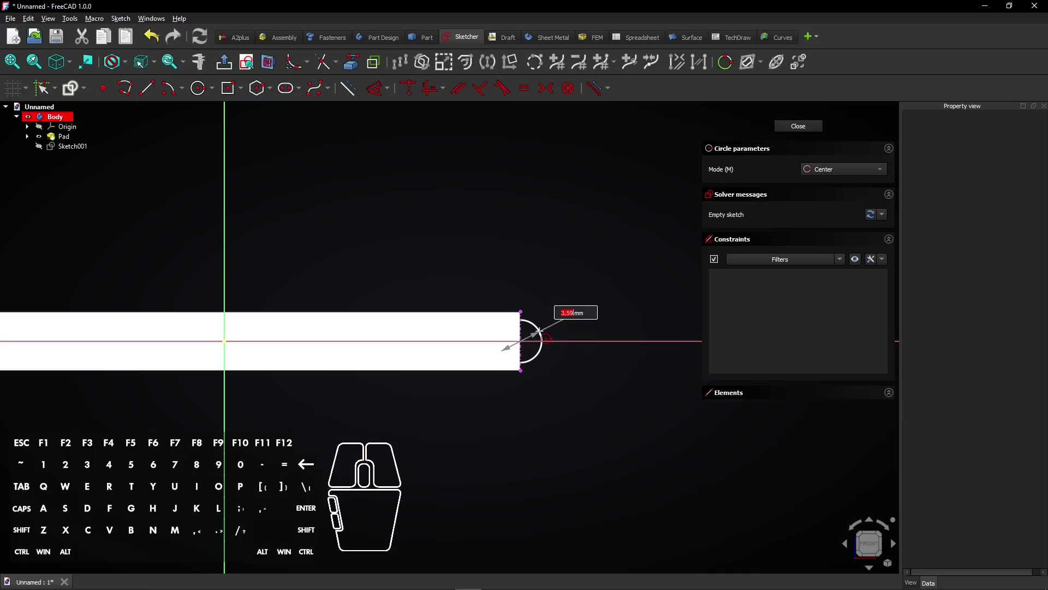
key(2)
key(,)
key(5)
key(Return)
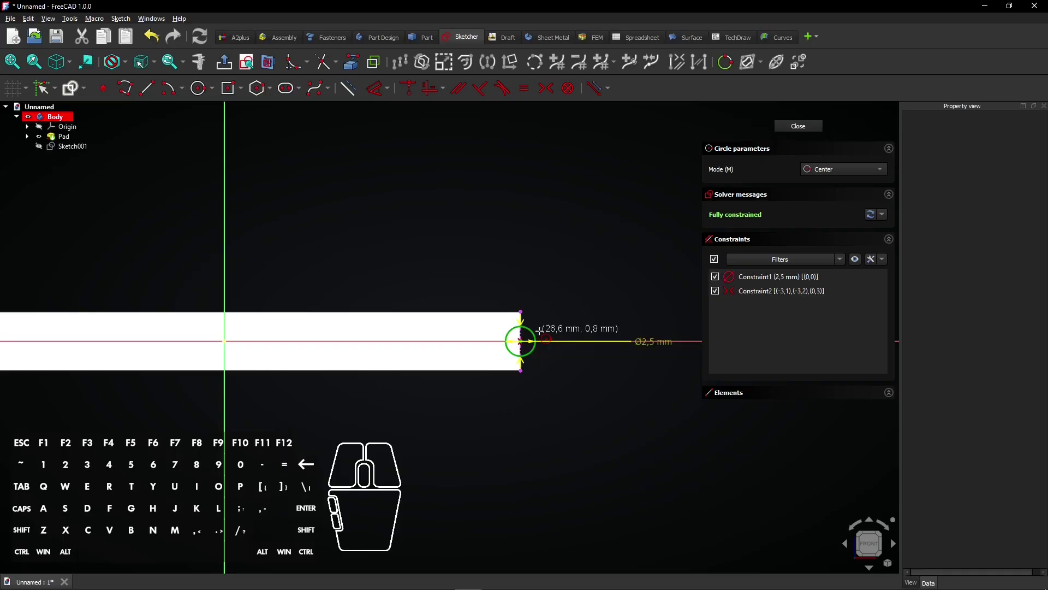
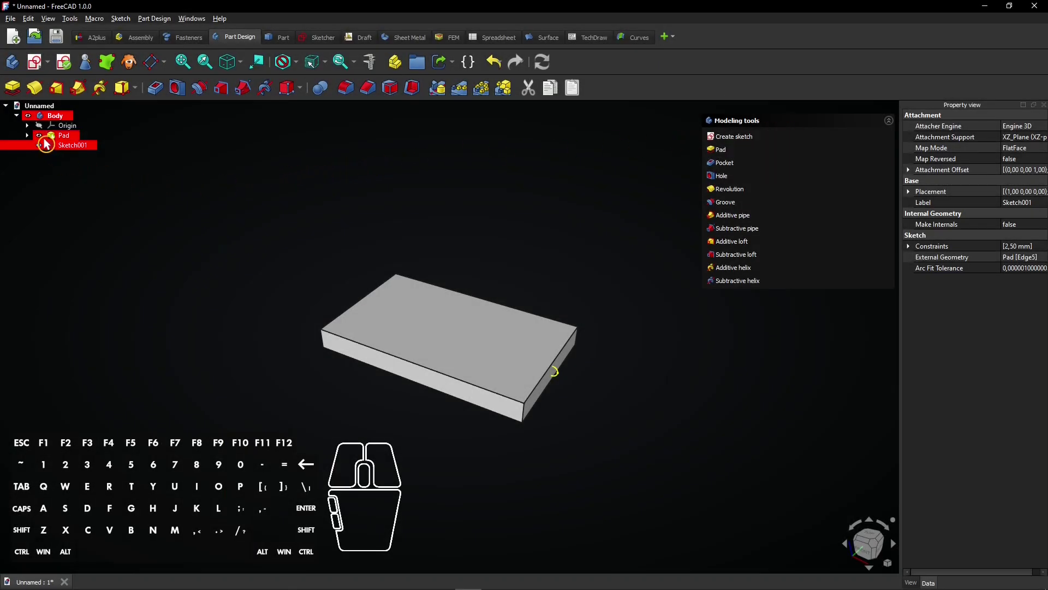
Create a new sketch, Sketch002, on the body's XY origin plane
click(46, 132)
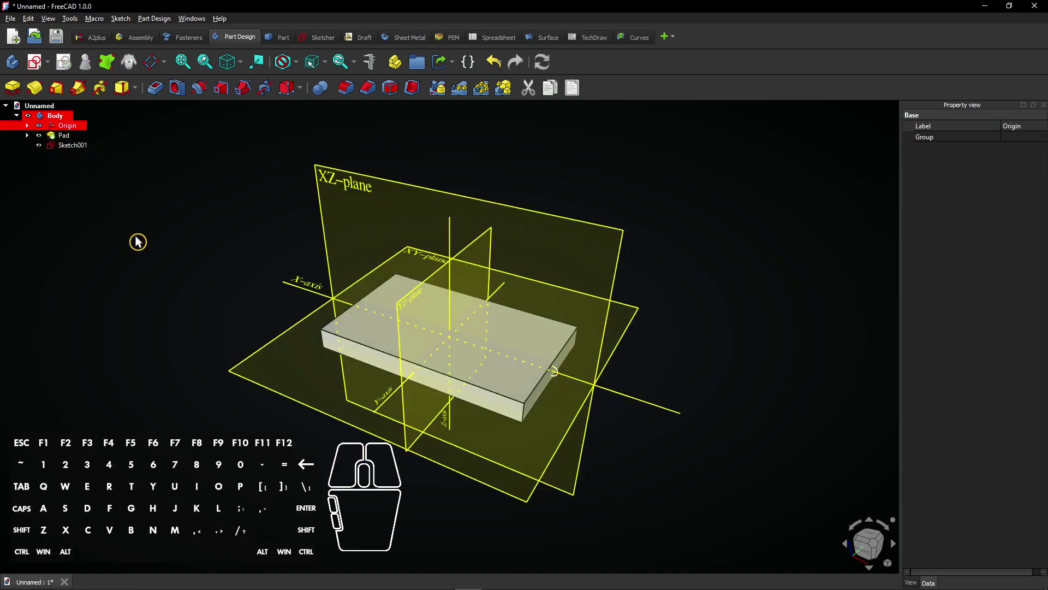
click(274, 344)
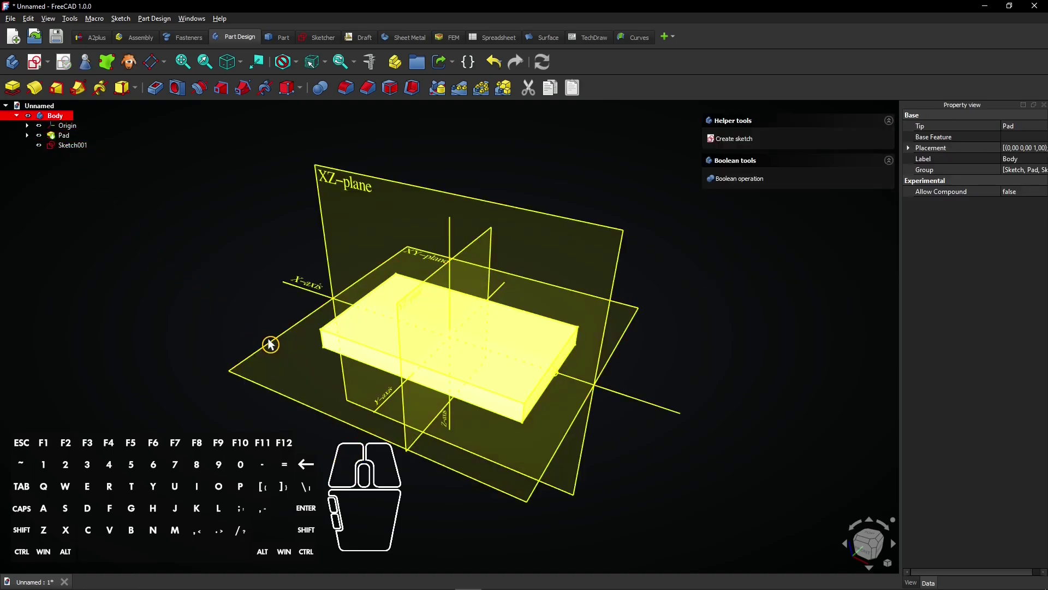
click(282, 343)
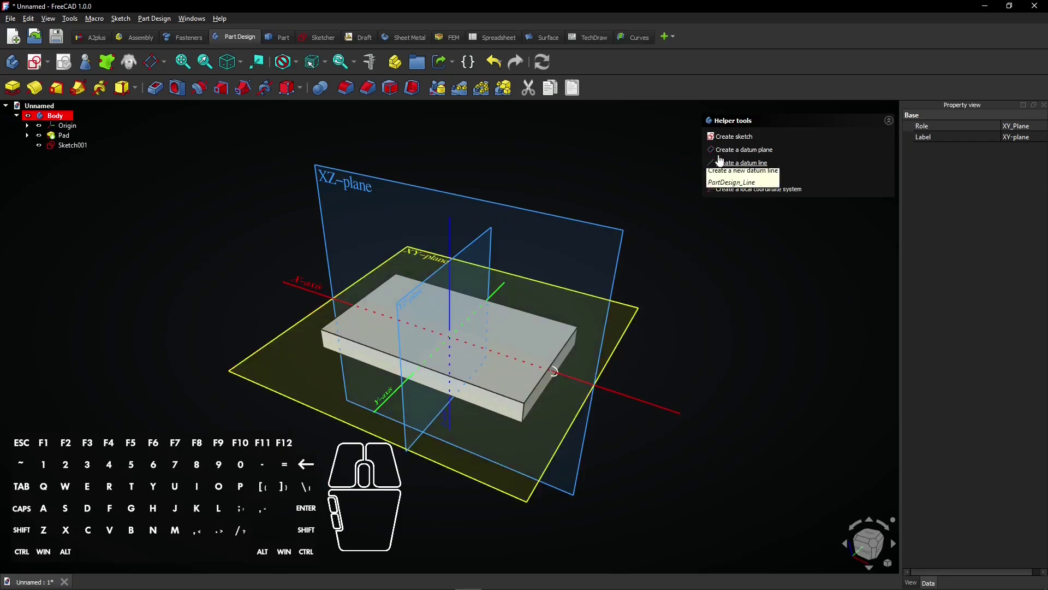
click(750, 155)
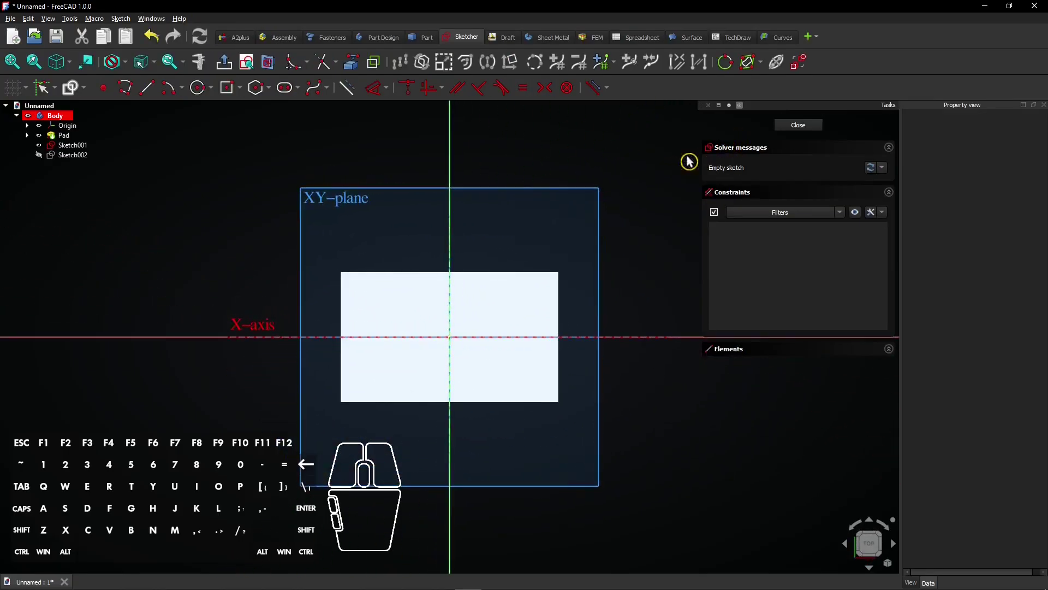
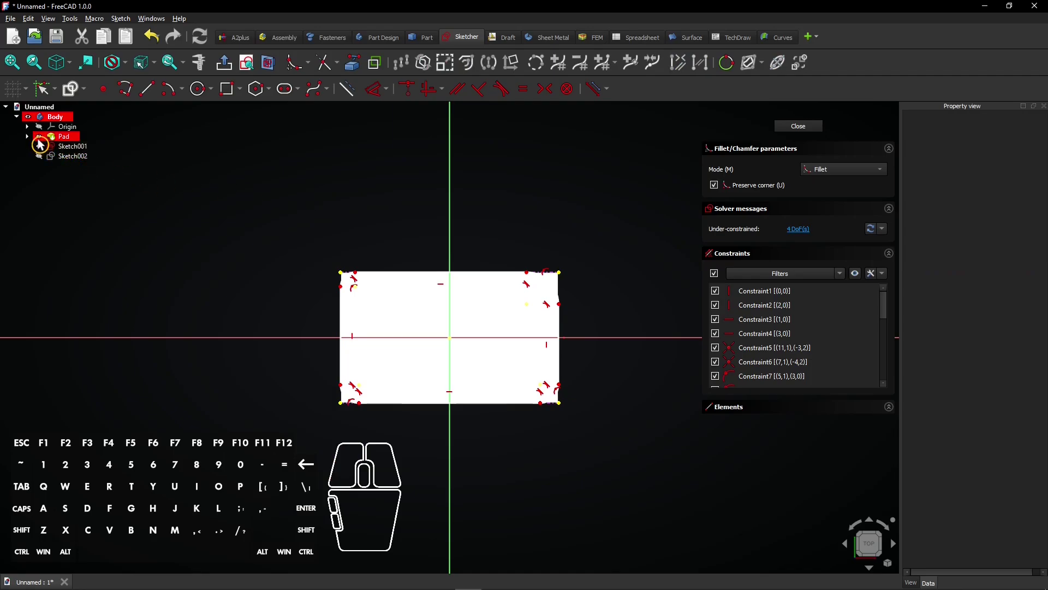
Fillet the path outline's corners and constrain the corner arcs to a 5 mm radius
click(45, 144)
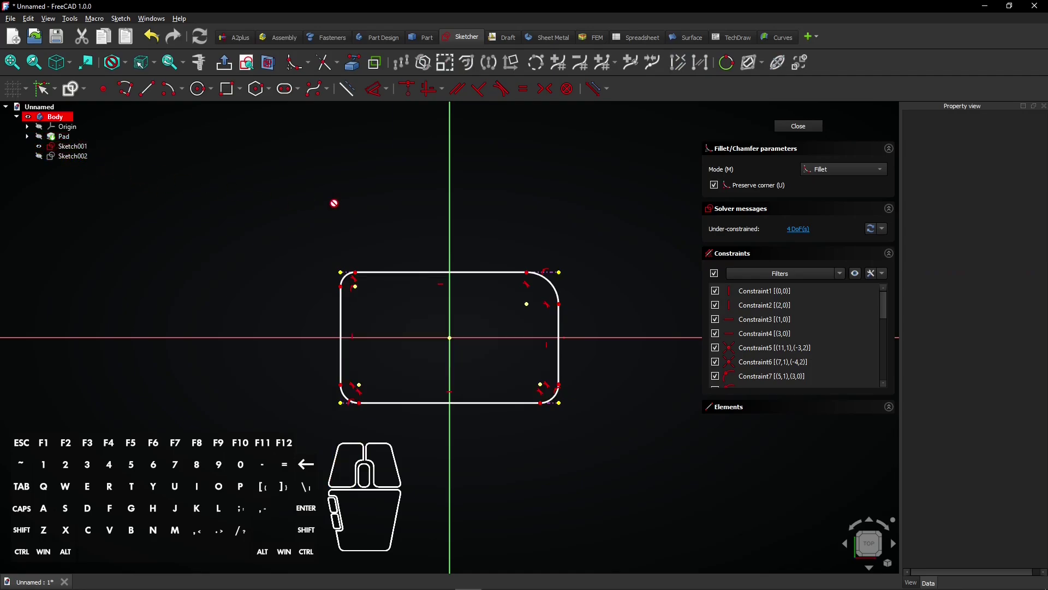
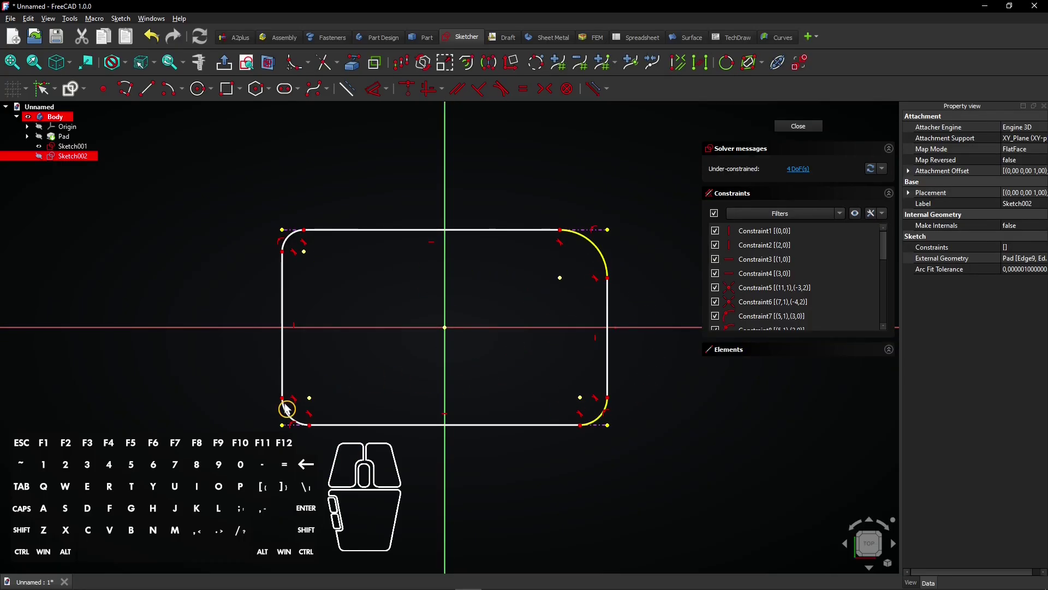
click(292, 415)
click(296, 241)
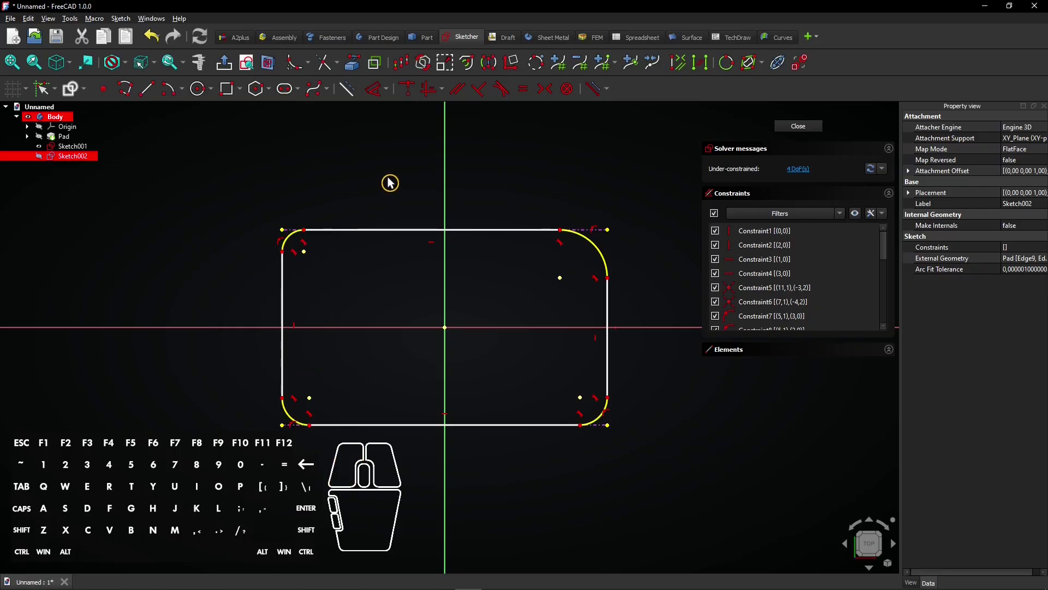
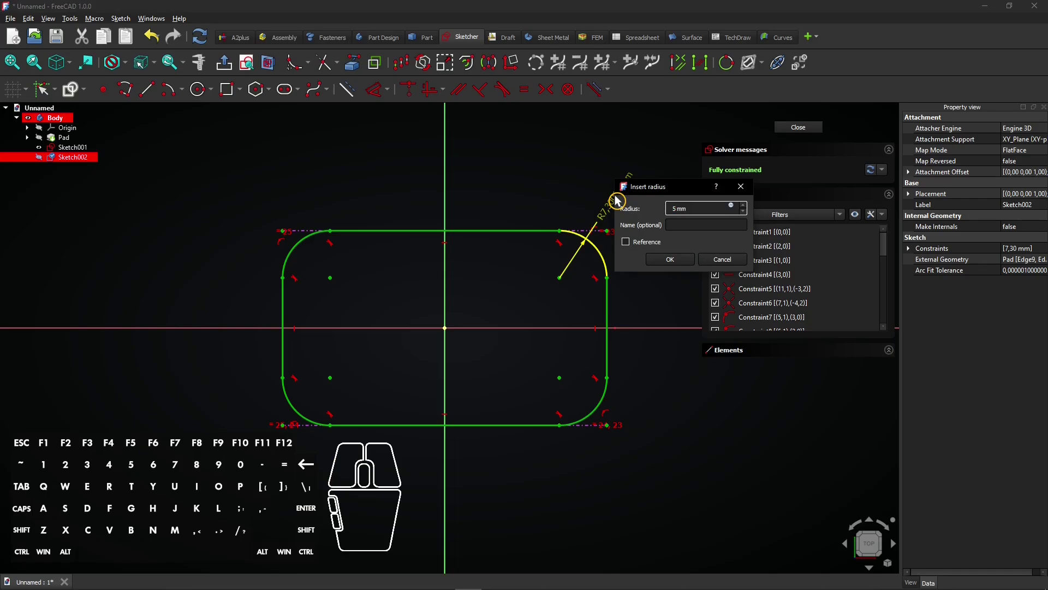
key(Return)
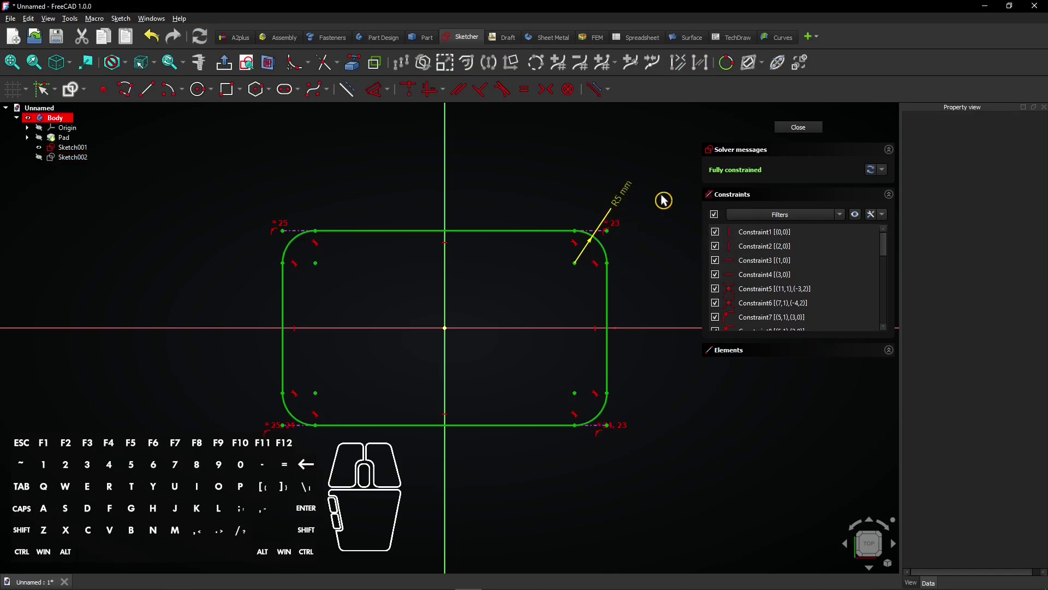
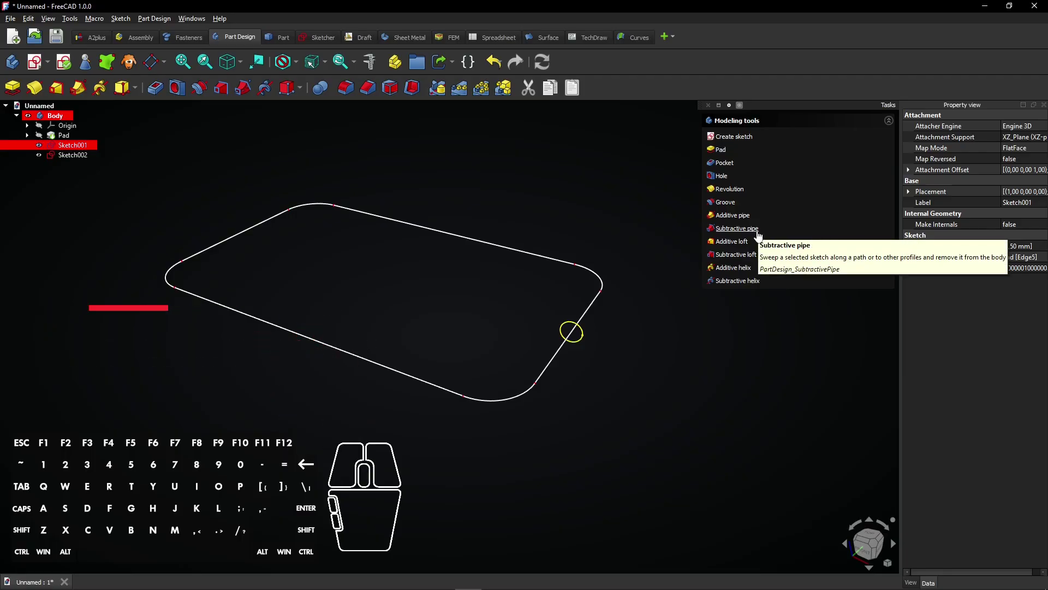
Start a subtractive pipe from Sketch001 and add the first Sketch002 outline edges as its path
click(758, 239)
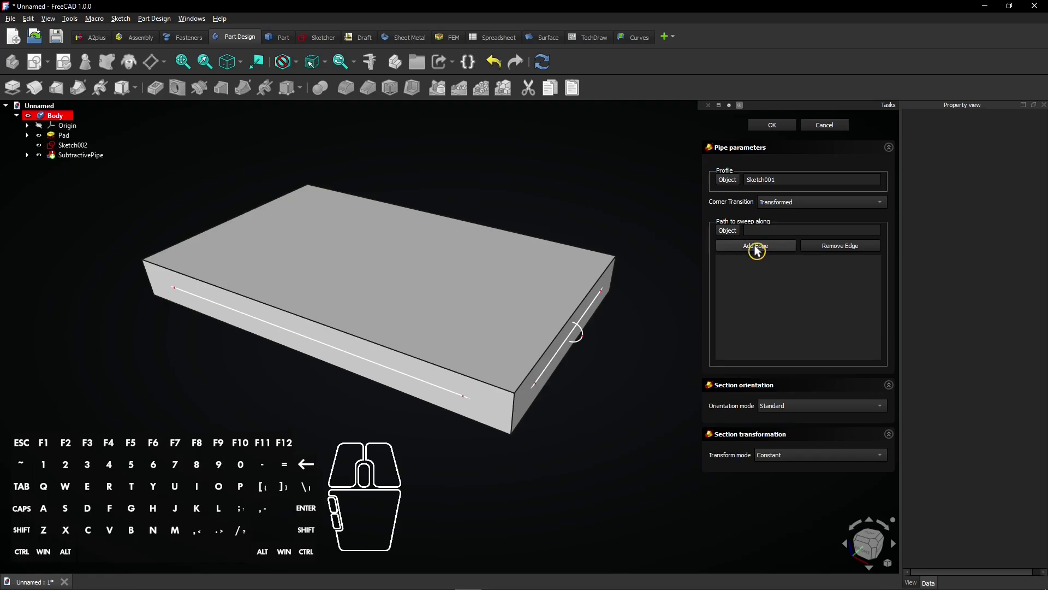
click(762, 251)
click(602, 315)
click(44, 141)
click(44, 141)
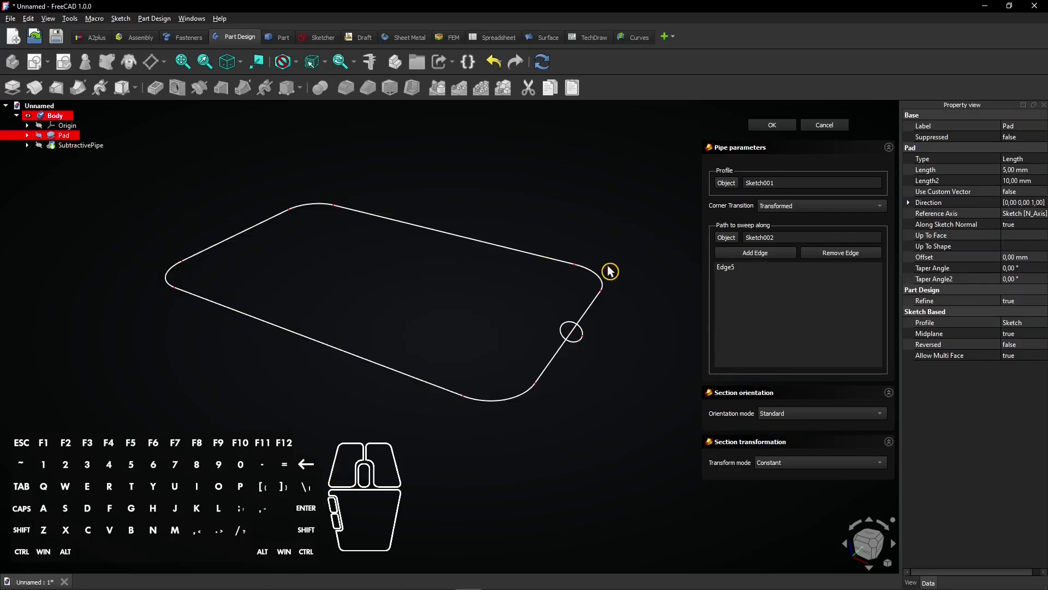
click(742, 260)
click(610, 285)
click(739, 260)
click(552, 265)
click(741, 259)
Add the remaining outline edges and arcs, all eight in total, and confirm the groove sweep
click(321, 210)
click(780, 259)
click(276, 225)
click(733, 258)
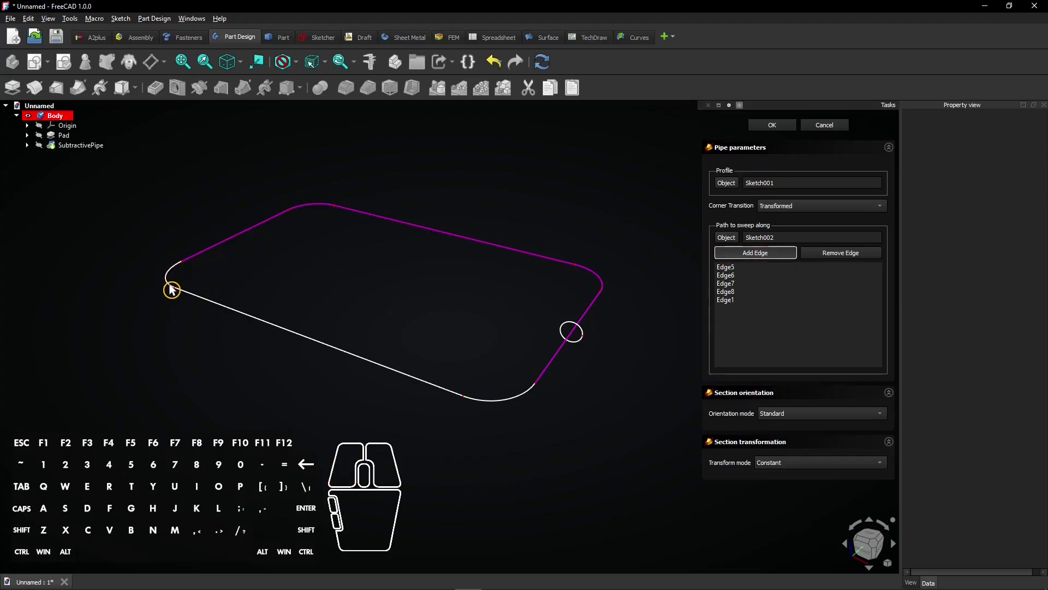
scroll(down, 3)
right_click(261, 289)
click(280, 288)
click(741, 258)
click(510, 358)
click(757, 257)
click(586, 373)
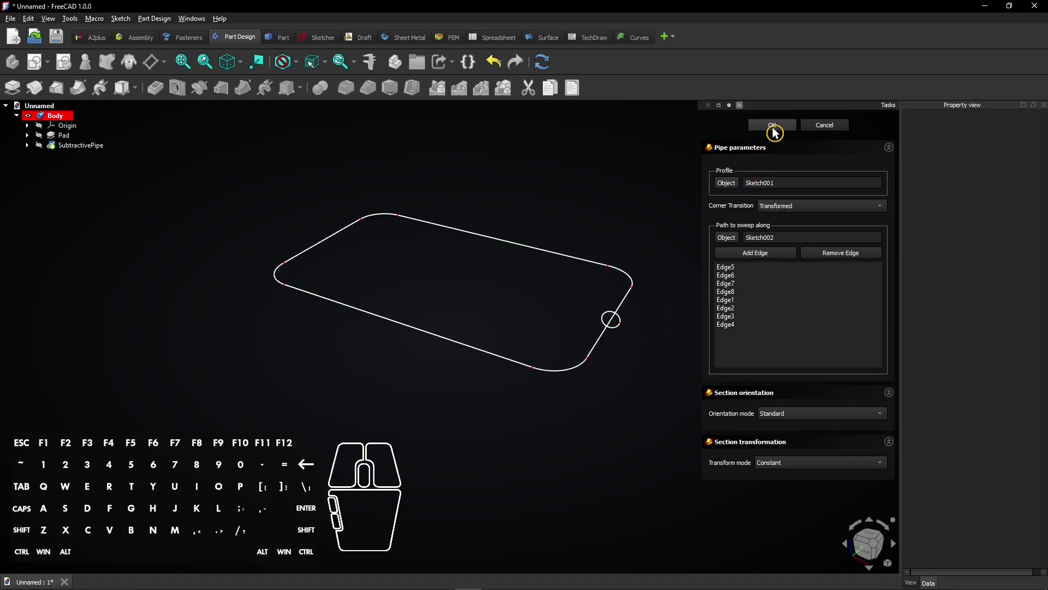
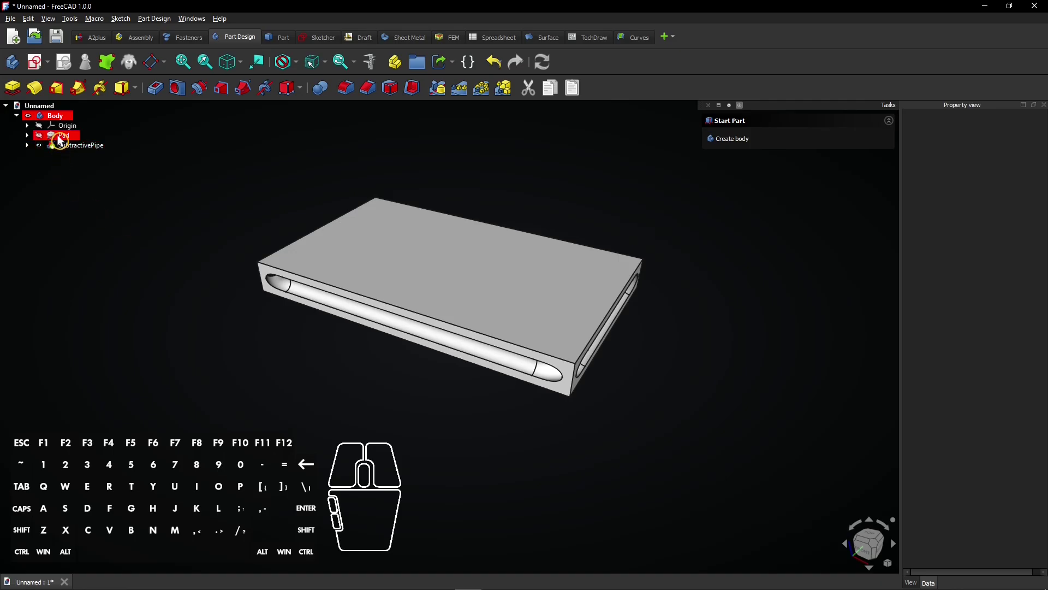
Set the Pad as the body's tip so the plate shows without the groove
right_click(64, 141)
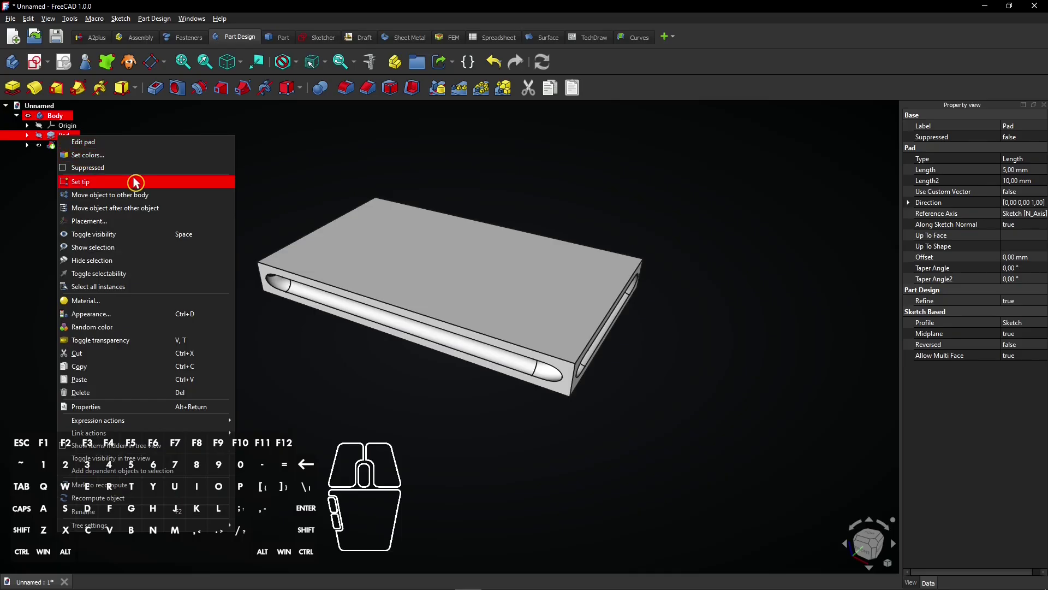
click(140, 183)
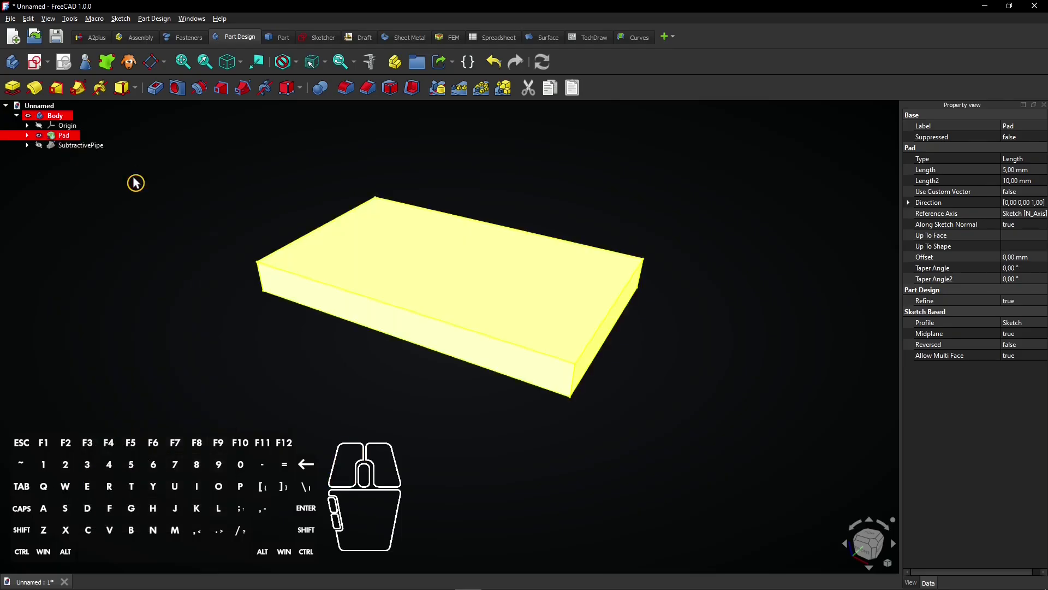
click(140, 183)
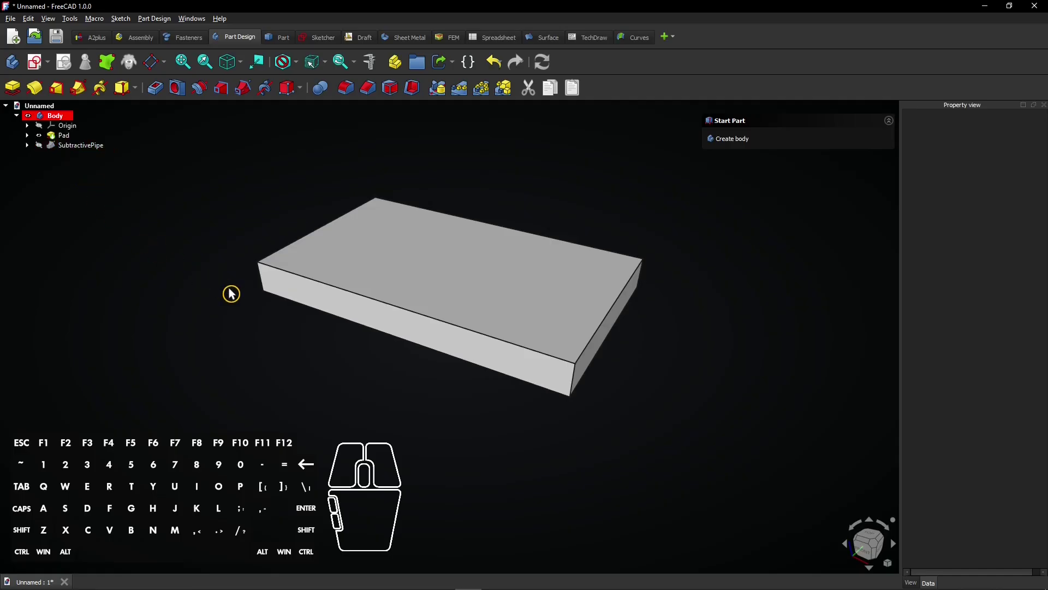
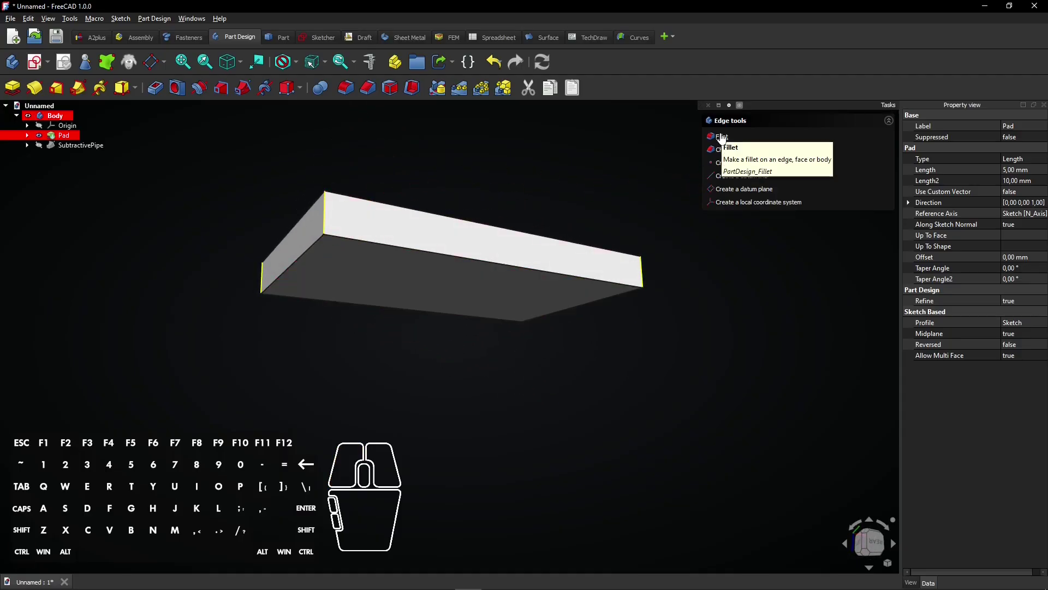
Start a Fillet feature on the plate's four vertical corner edges
click(725, 137)
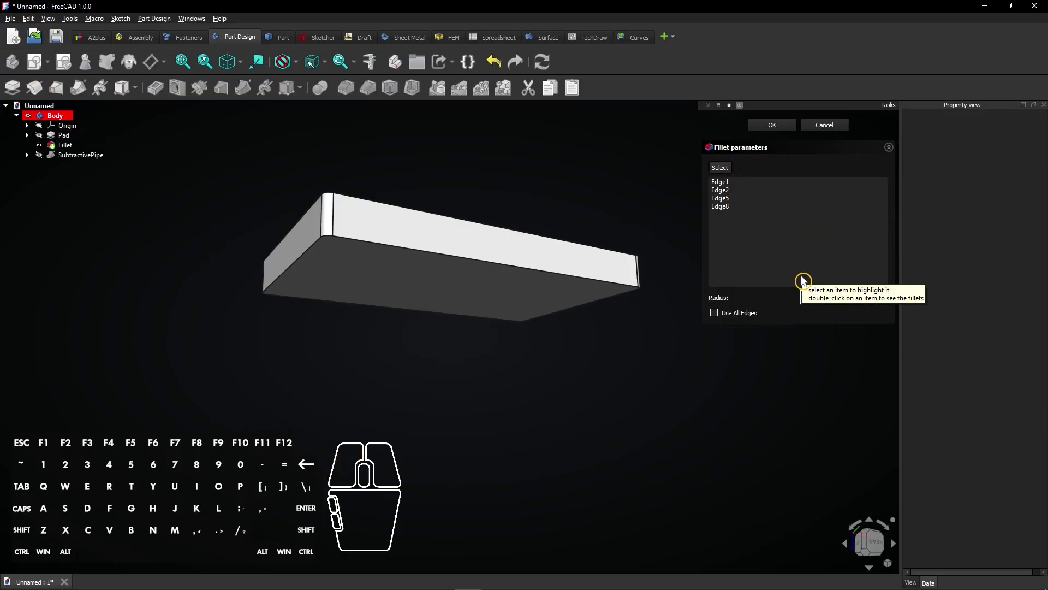
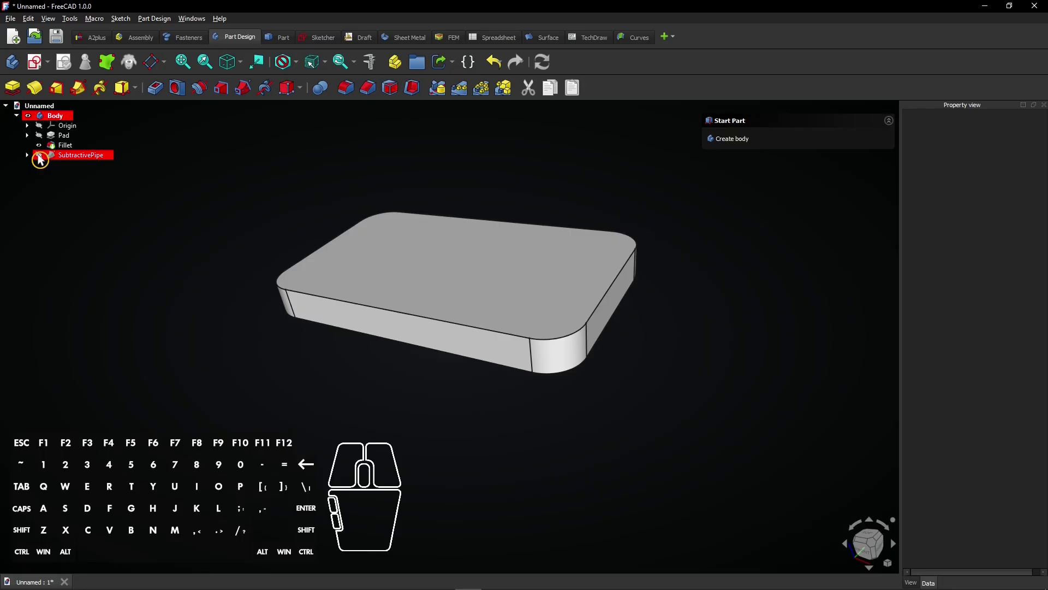
Set SubtractivePipe as the tip again so the groove wraps the filleted plate
click(44, 160)
click(266, 222)
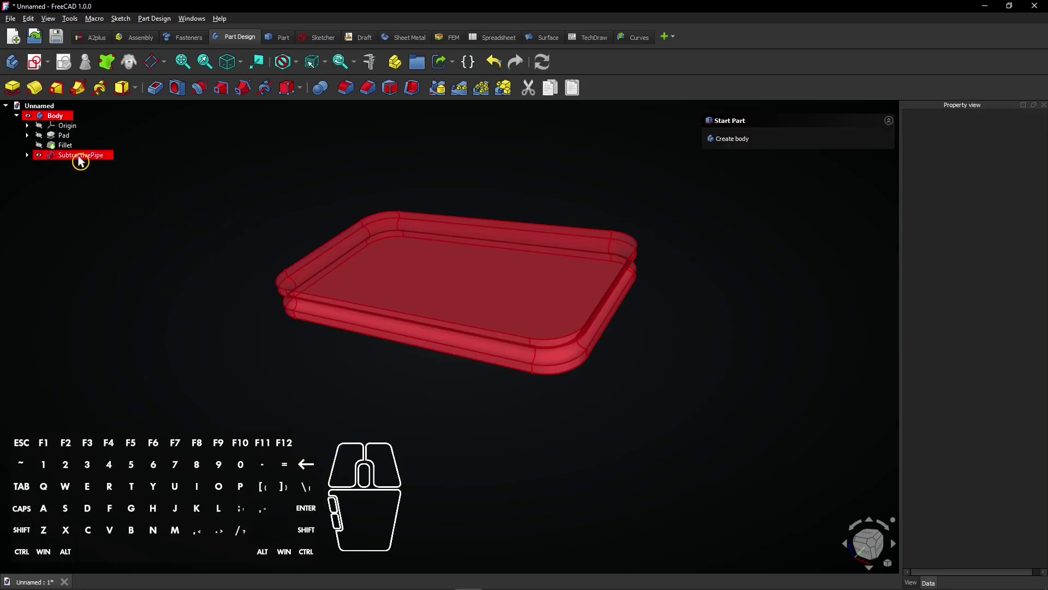
right_click(85, 161)
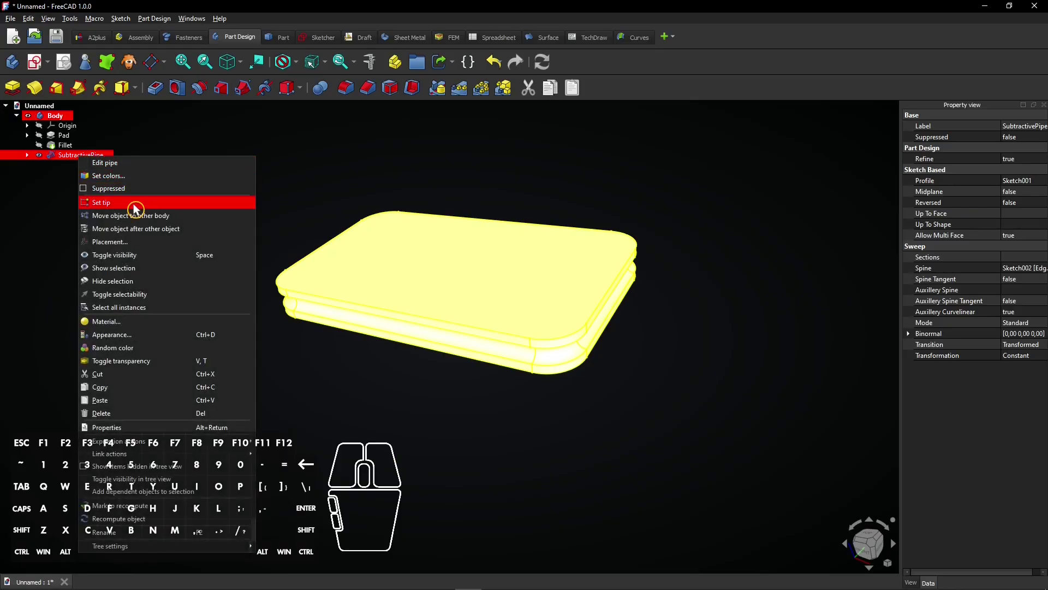
click(139, 209)
click(66, 189)
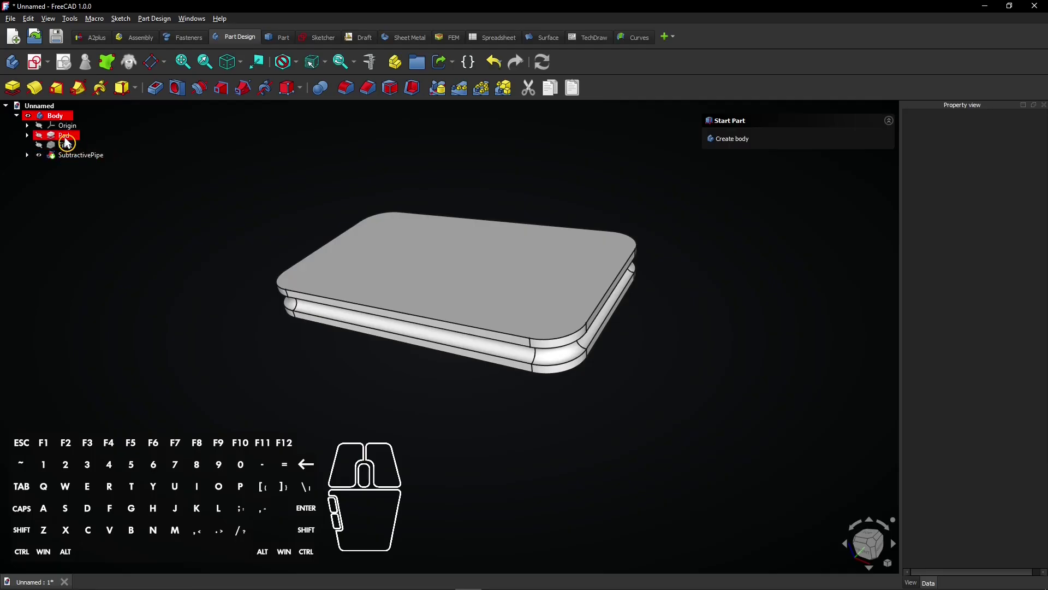